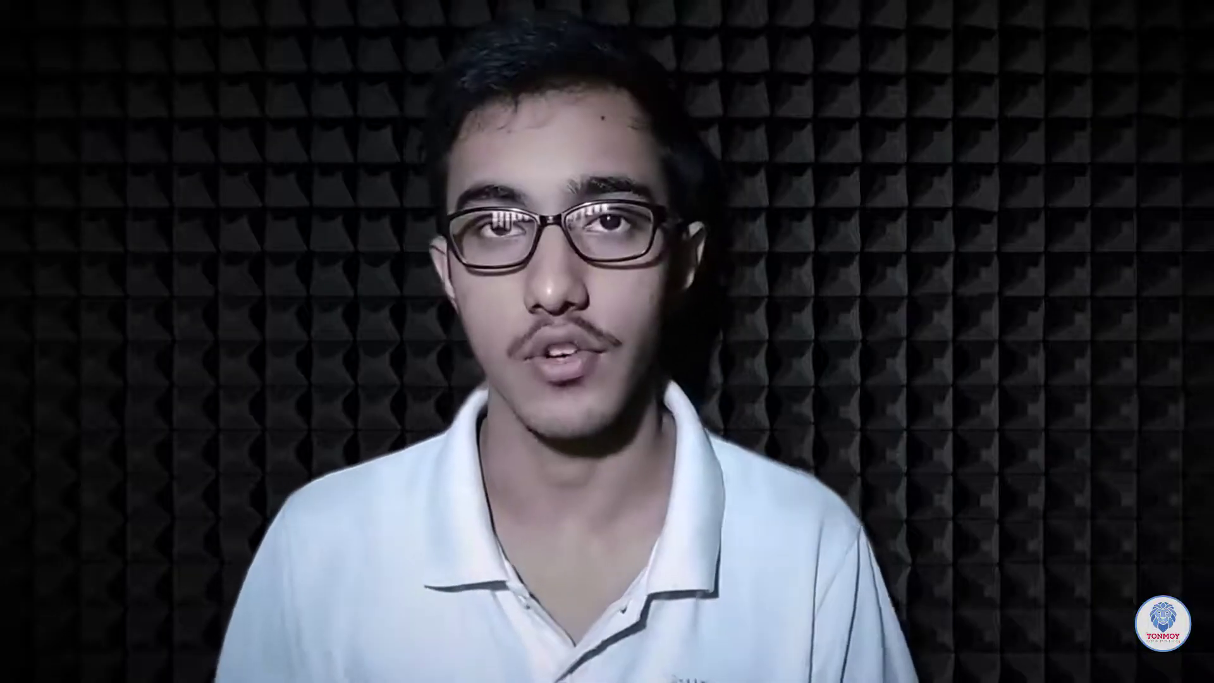
Right-click an empty area of the profile page to reach the Inspect option
click(138, 670)
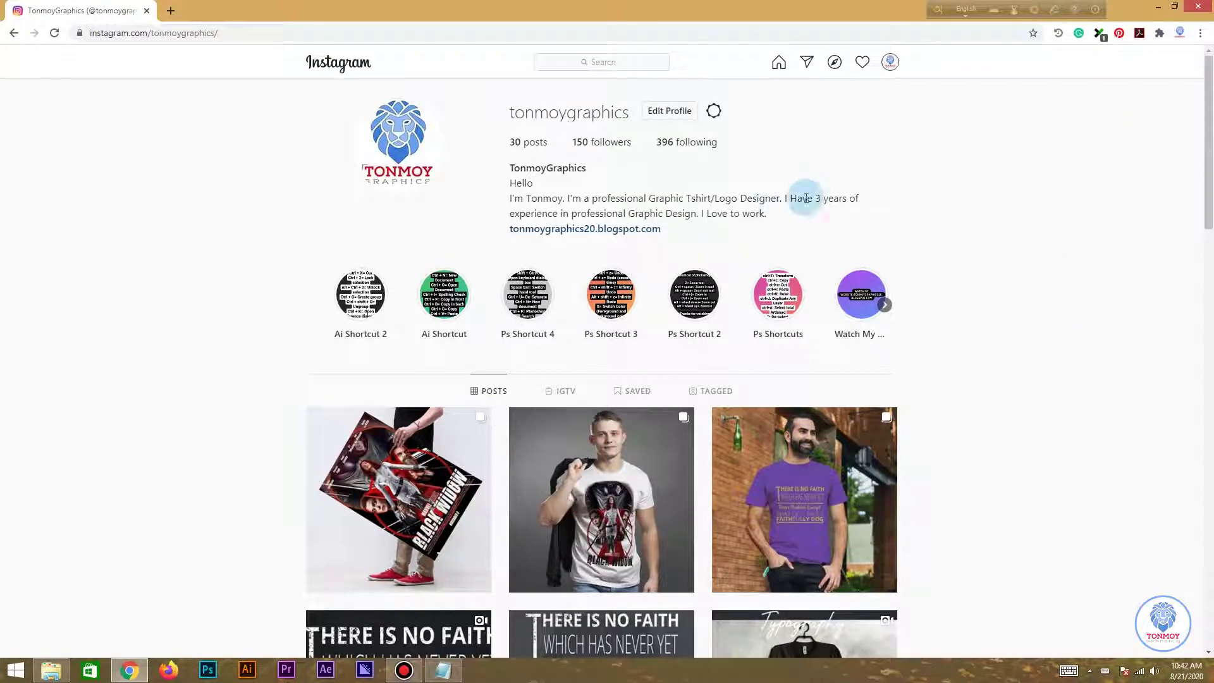
right_click(1012, 204)
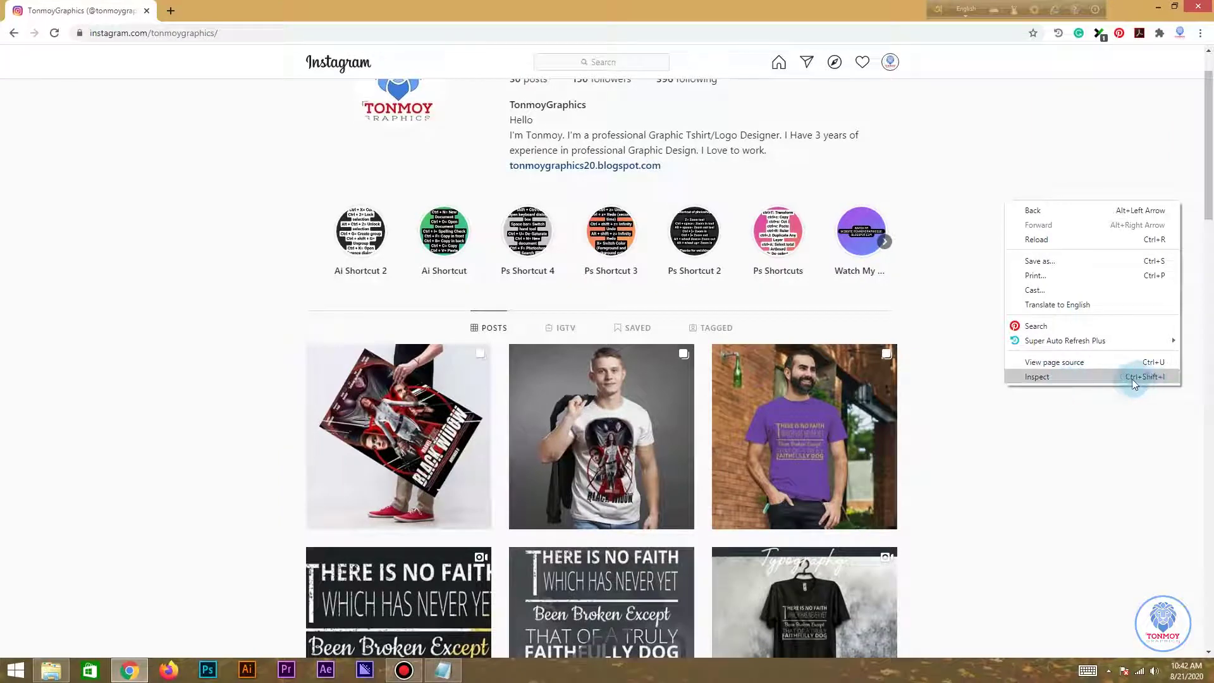
Emulate a phone in DevTools, start a new post with the before/after image and pass the crop screen
click(1114, 379)
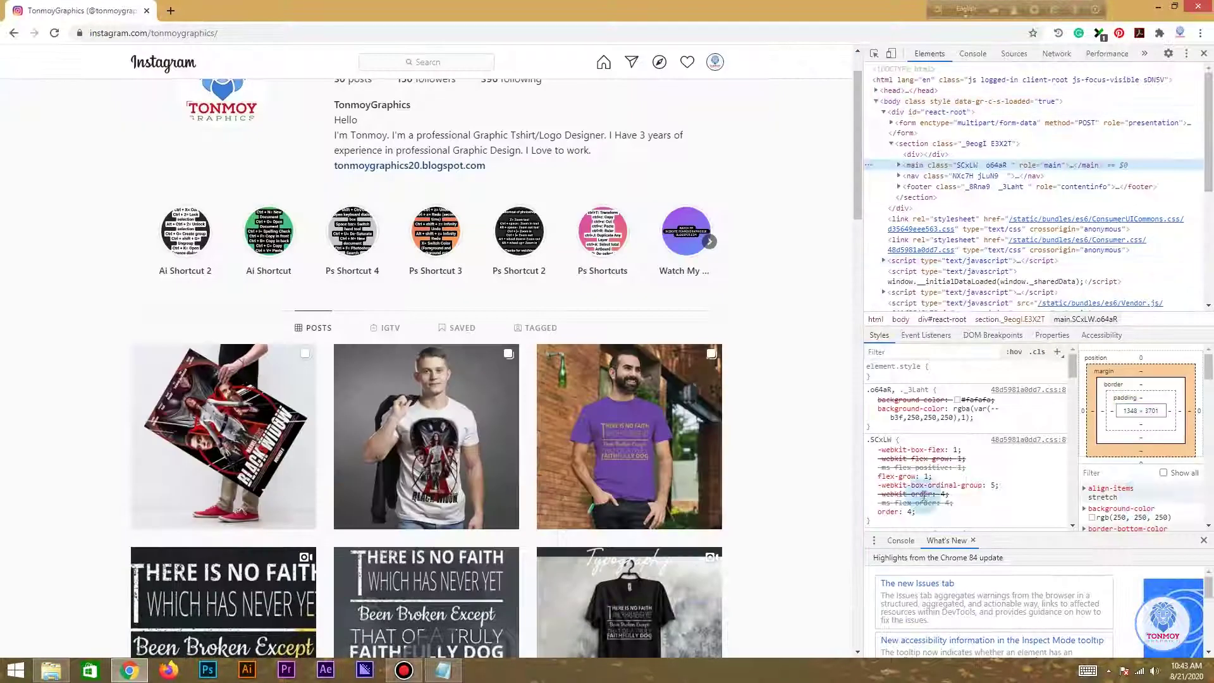
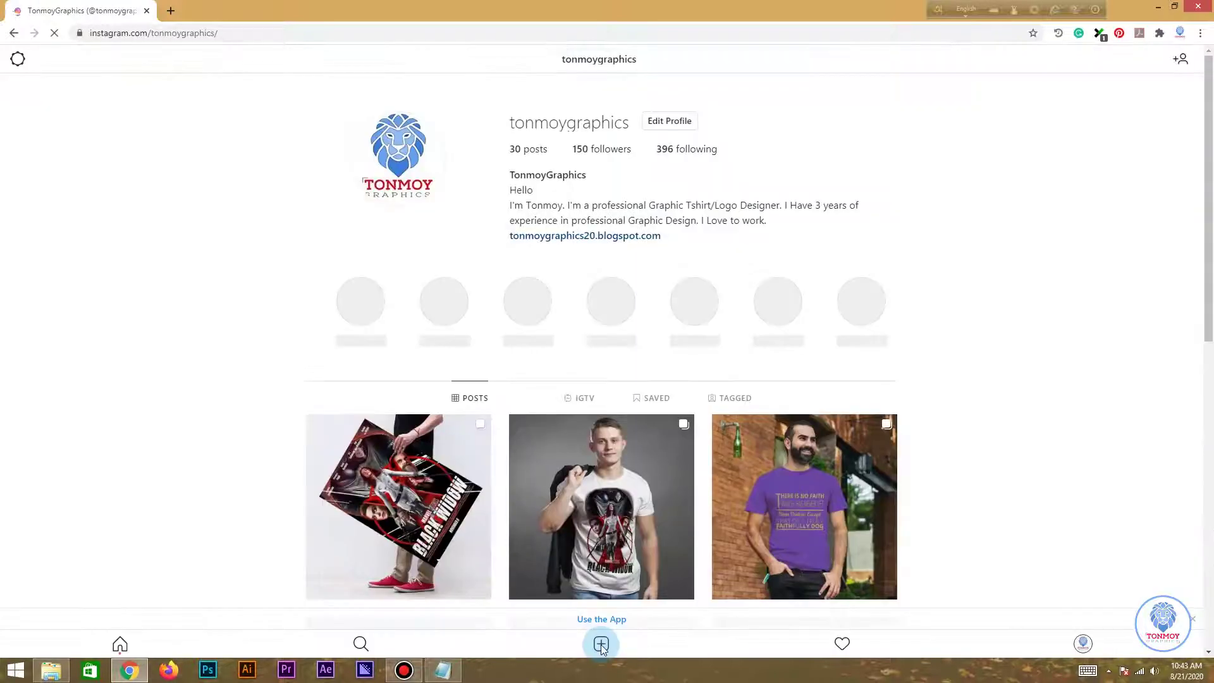
click(607, 645)
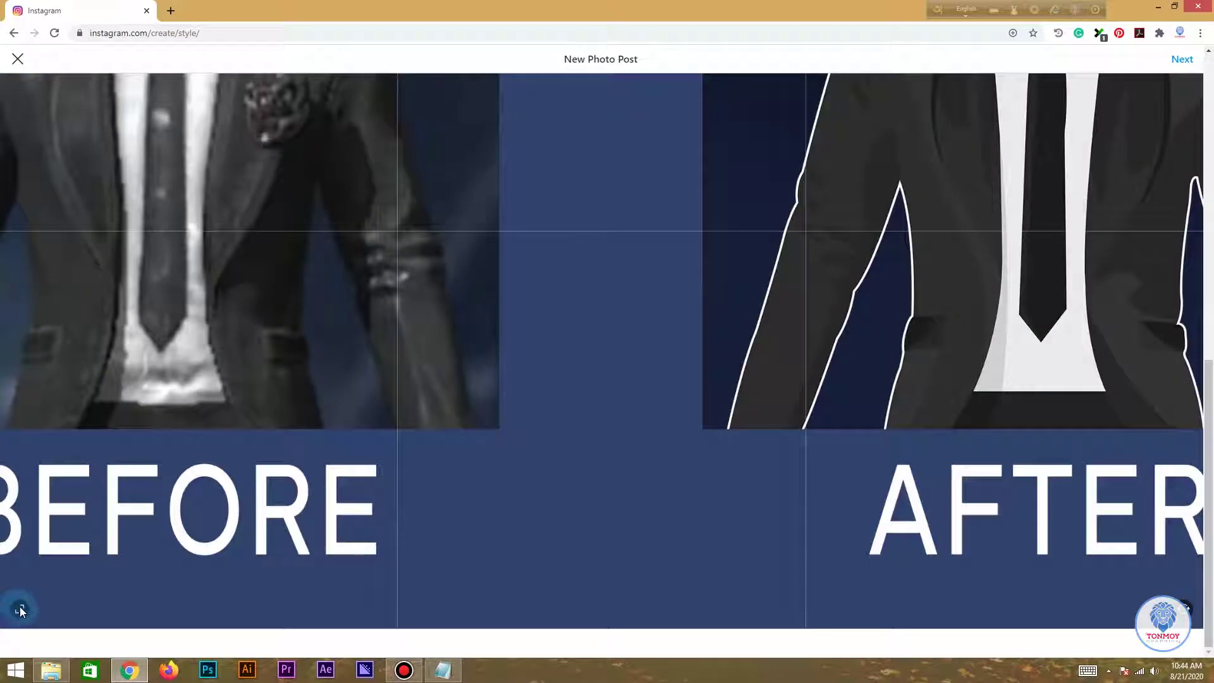
click(21, 610)
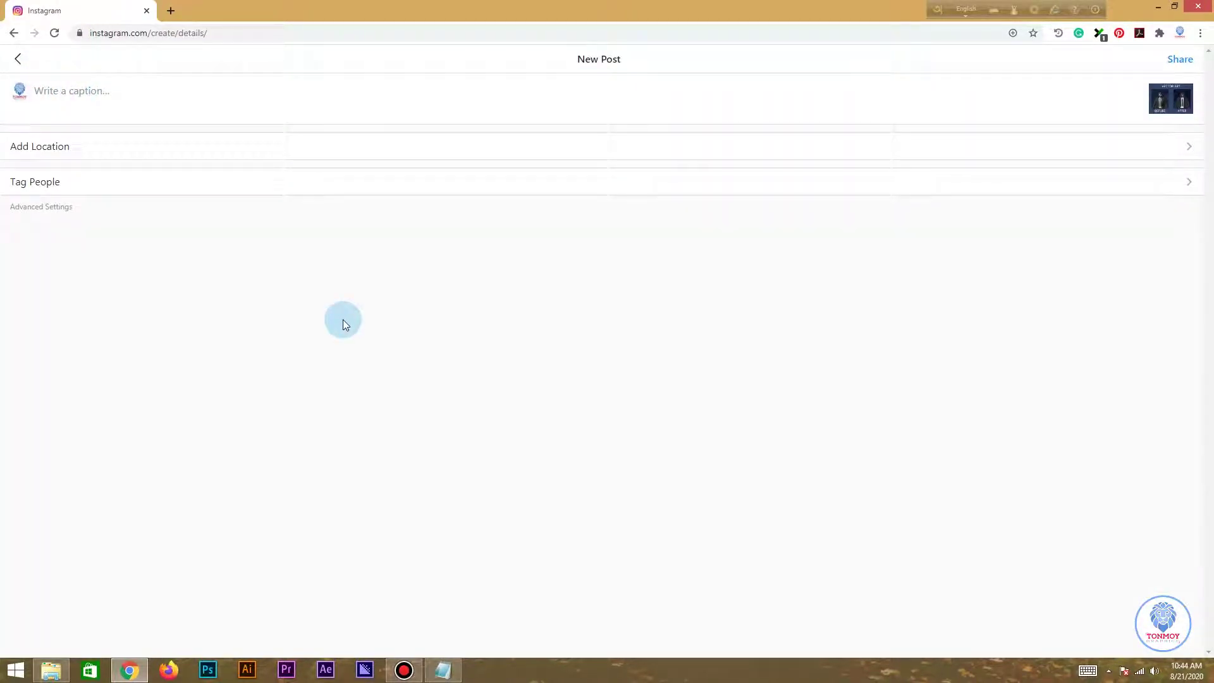
Share the Vector Art before/after post and scroll the profile grid to see it on top
click(351, 323)
double_click(1189, 59)
scroll(down, 3)
scroll(down, 3)
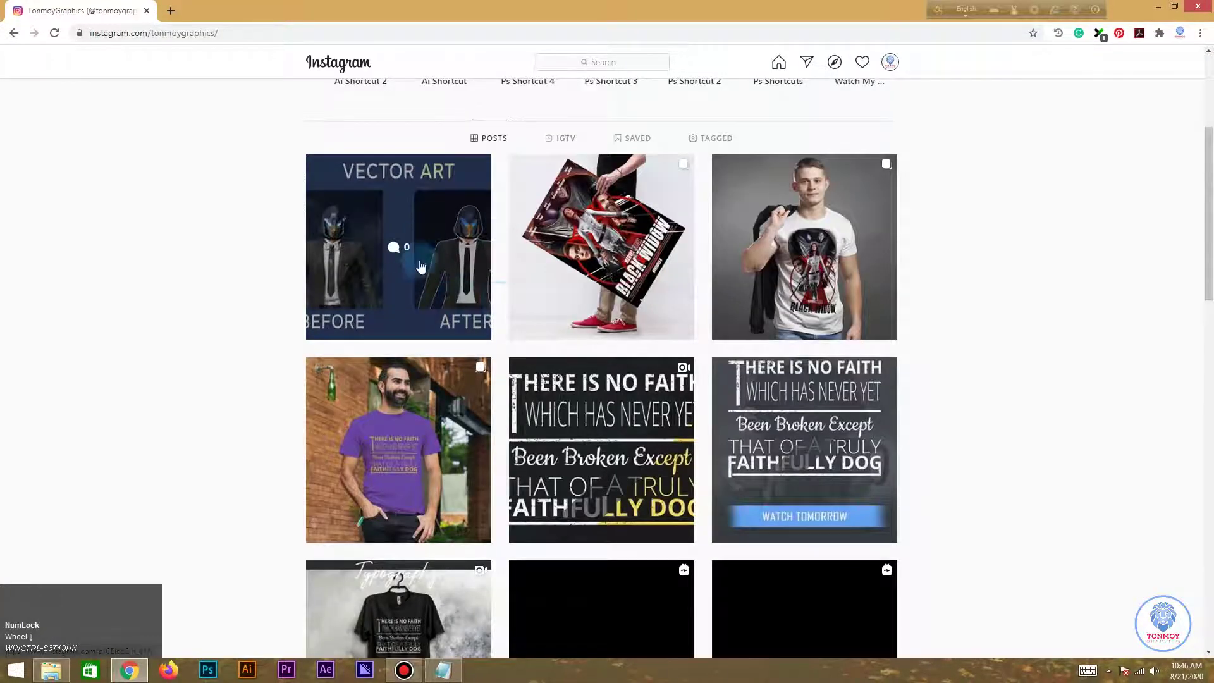